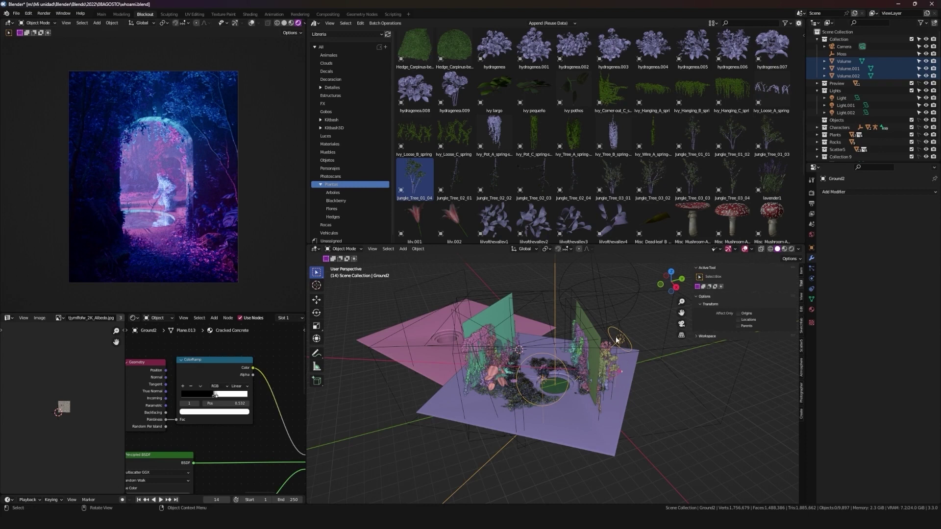
- Re-aim the blue area light Light.002 over the garden with a trackball rotation
middle_click(548, 332)
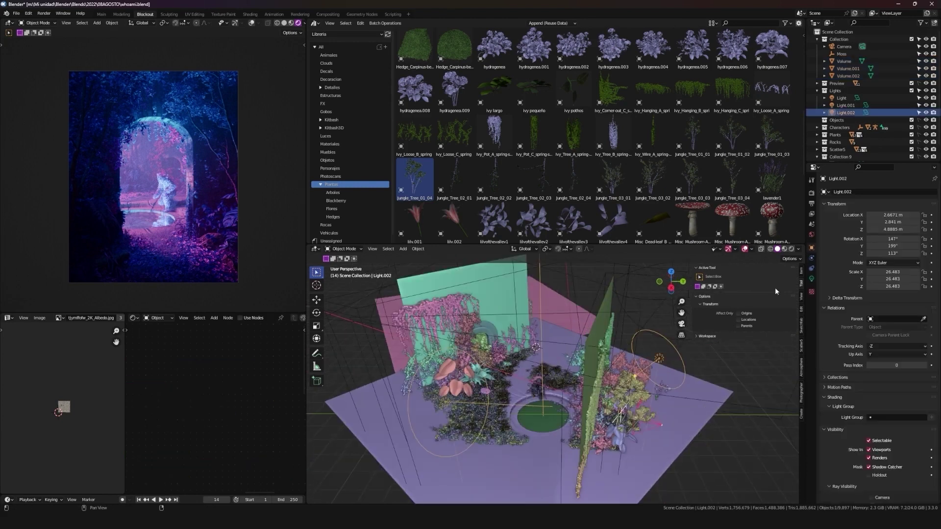
middle_click(621, 362)
middle_click(549, 362)
key("g")
key("s")
type("rrg")
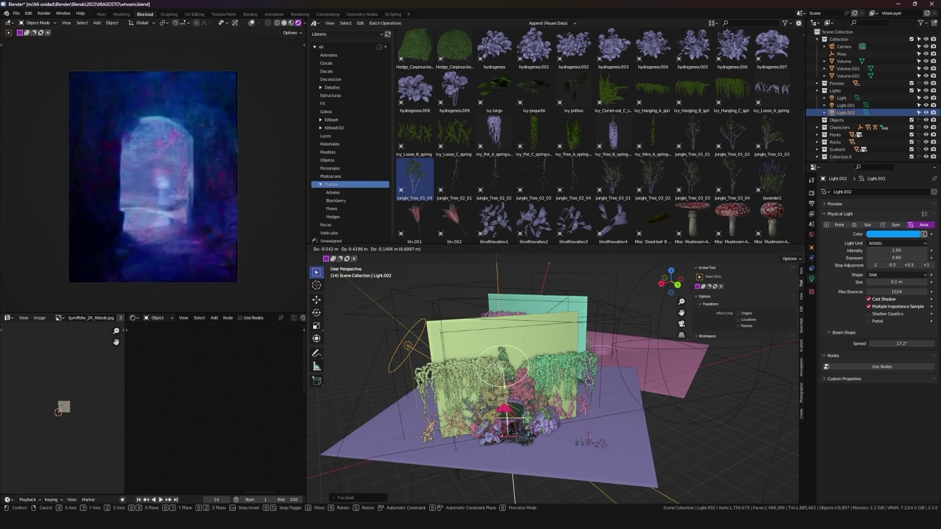
key("s")
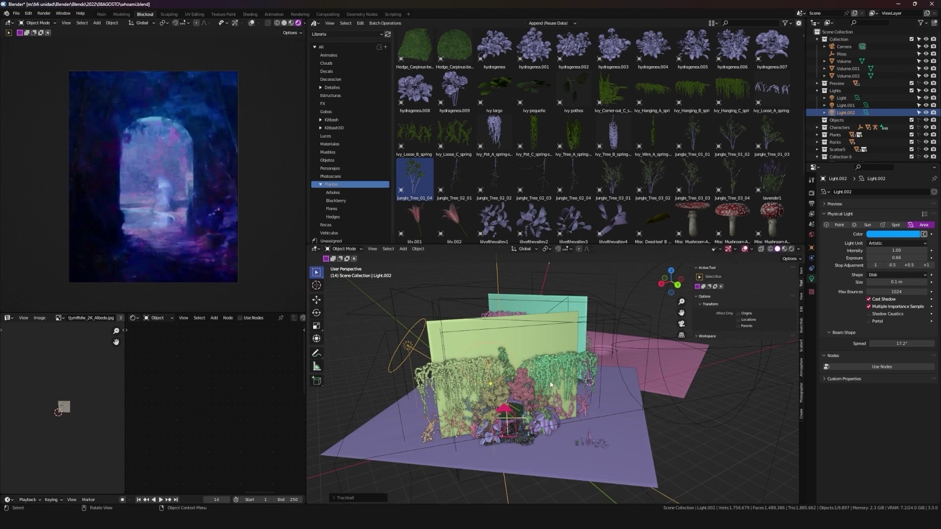
- Check the light angle, refine the rotation and duplicate the light into Light.003
middle_click(532, 381)
type("rr")
key("alt+d")
- Dim Light.003 to 0.04 exposure, reposition and trackball-rotate it, then tune the pink Light.001's colour
type("rr")
key("g")
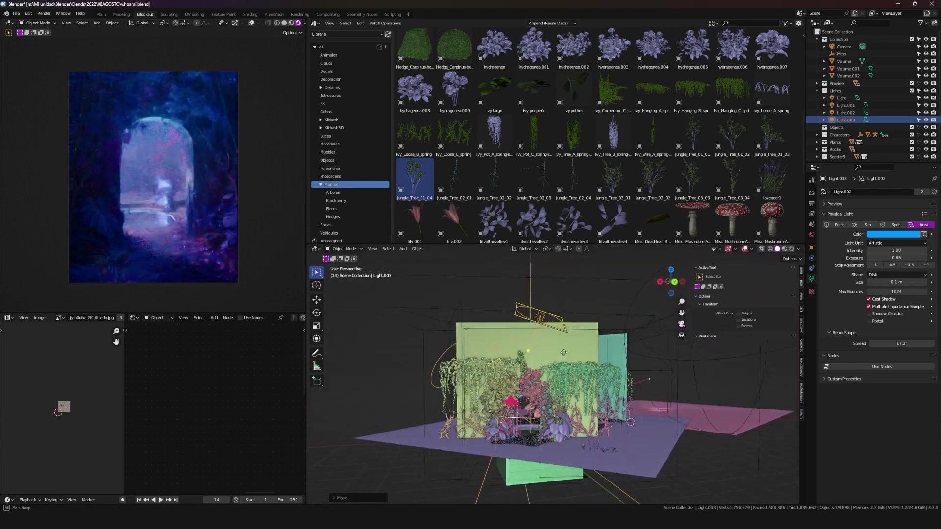
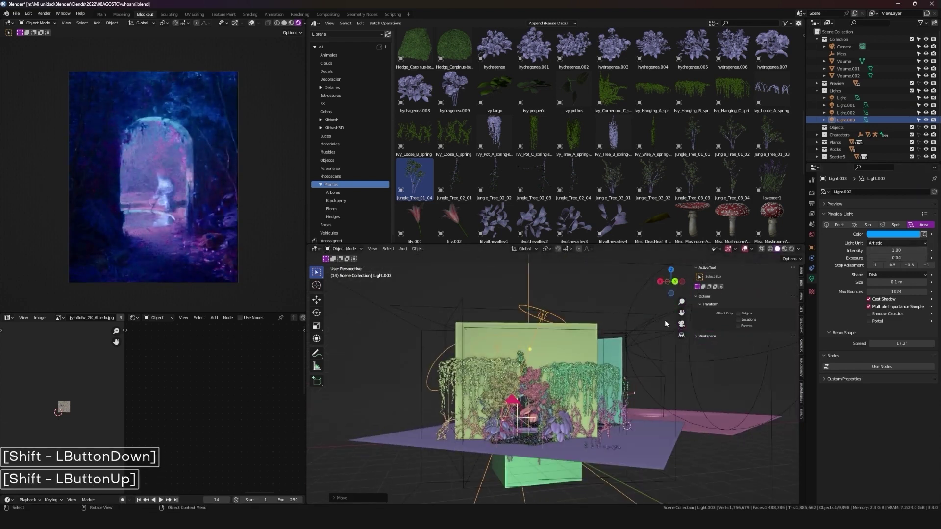
key("r")
type("rr")
type("rr")
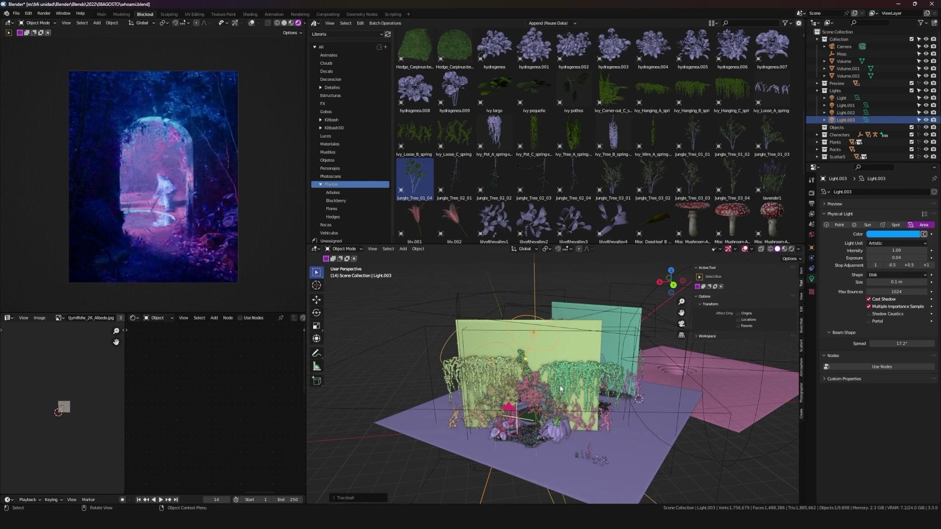
middle_click(498, 363)
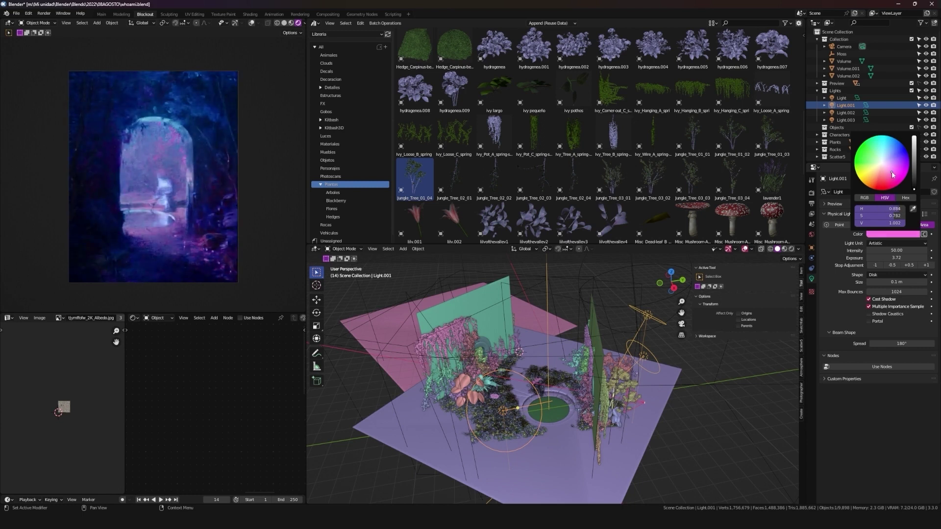
- Move the pink Light.001 lower toward the front pool and rotate it about the vertical axis
key("g")
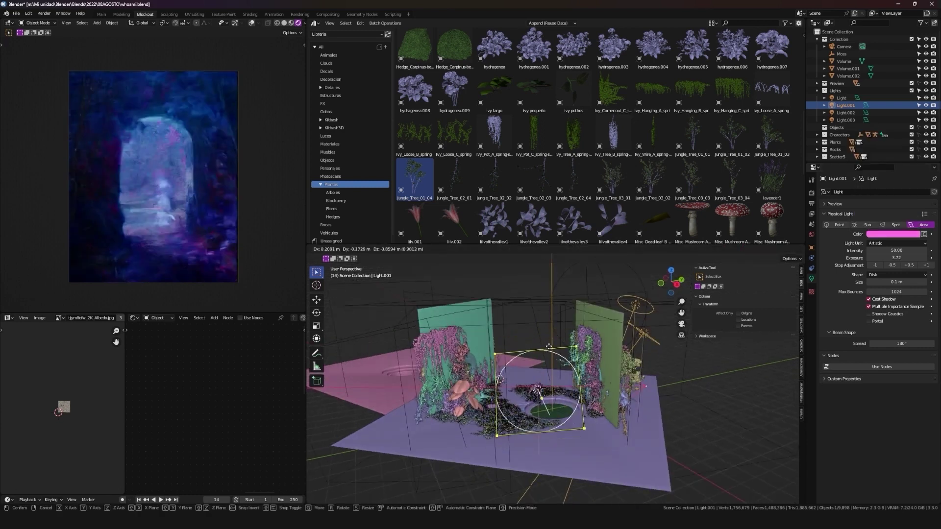
key("s")
key("g")
type("rr")
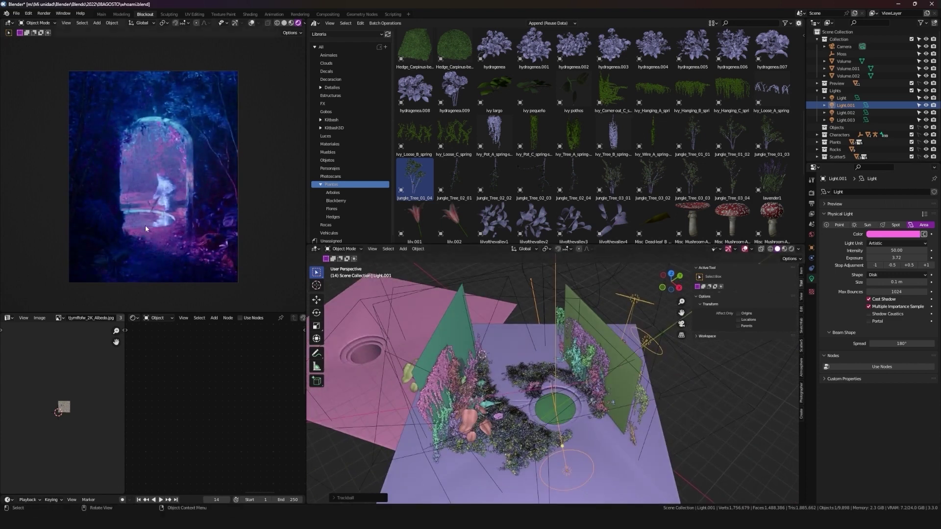
key("g")
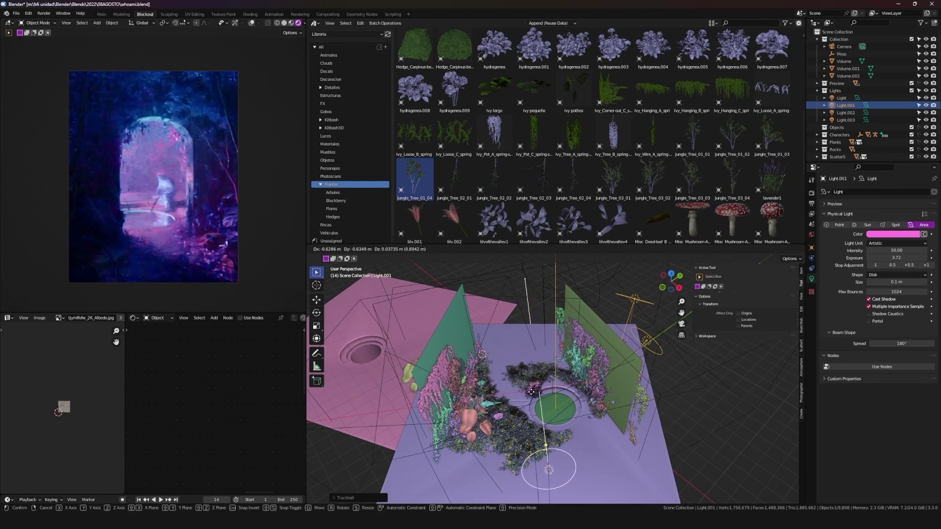
key("r")
type("rz")
key("s")
key("r")
type("rz")
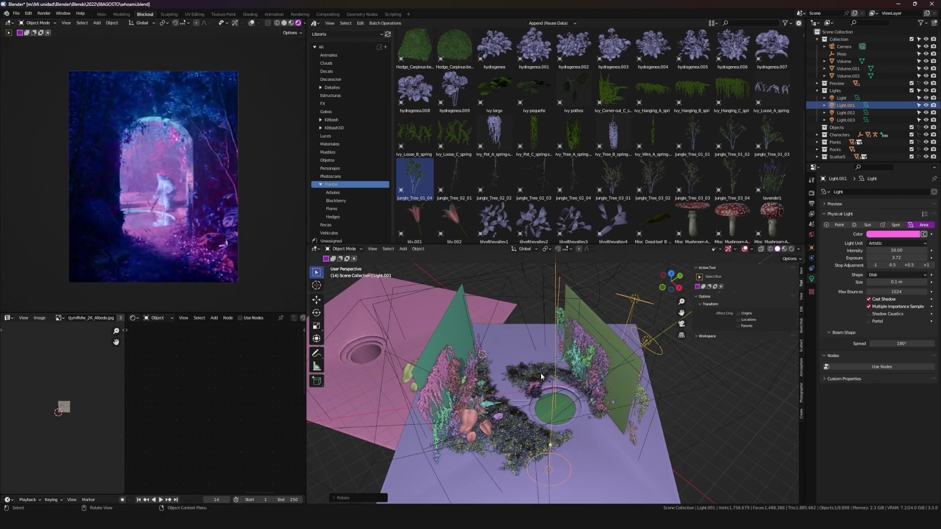
key("shift+alt+z")
- Fine-tune the pink light's aim and position so it sits low near the pond, slightly scaled down
key("shift+alt+z")
key("shift+alt+z")
key("shift+alt+z")
key("shift+alt+z")
key("shift+alt+z")
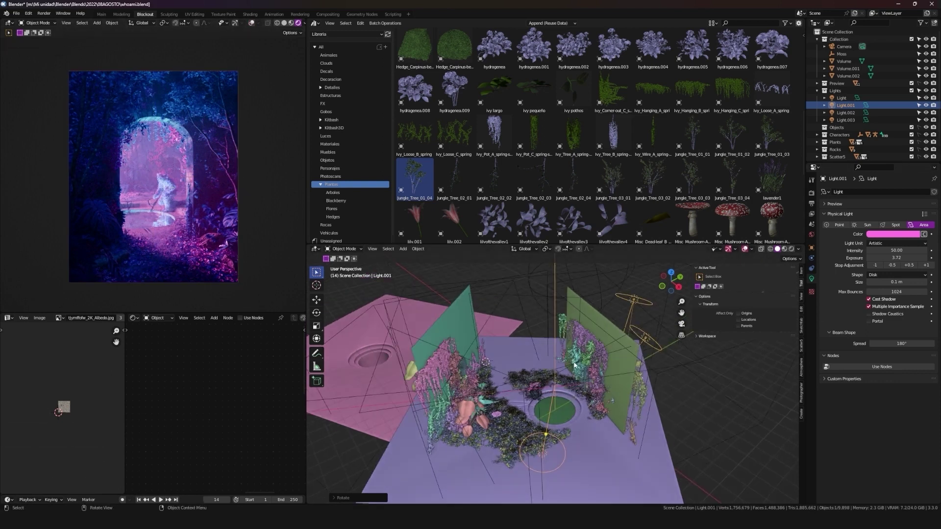
key("g")
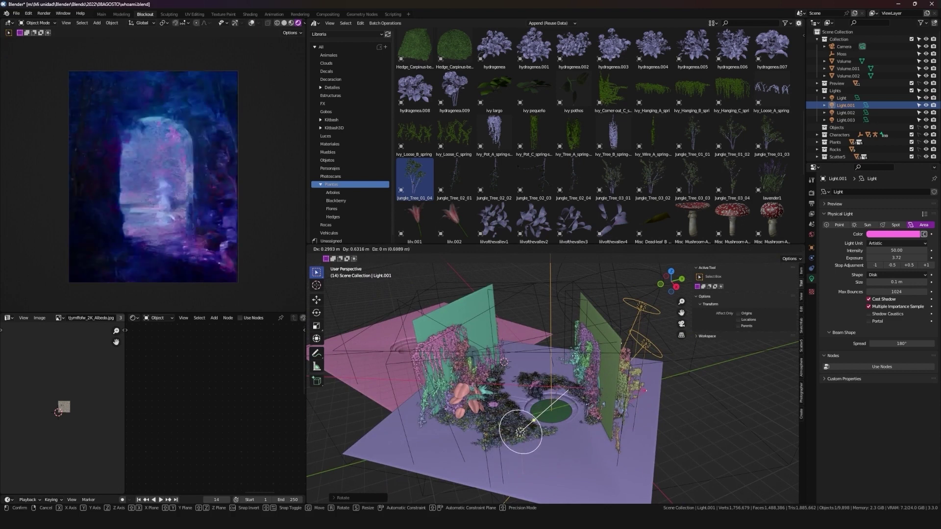
key("g")
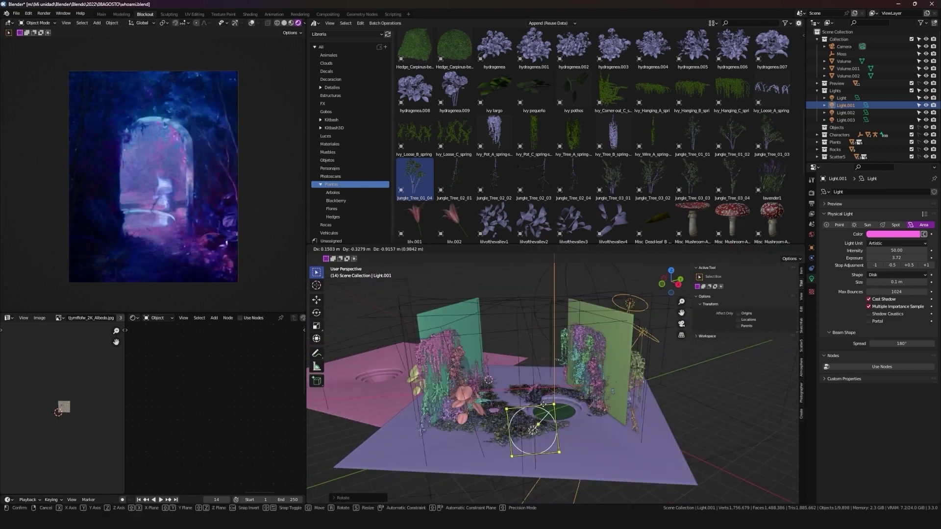
key("g")
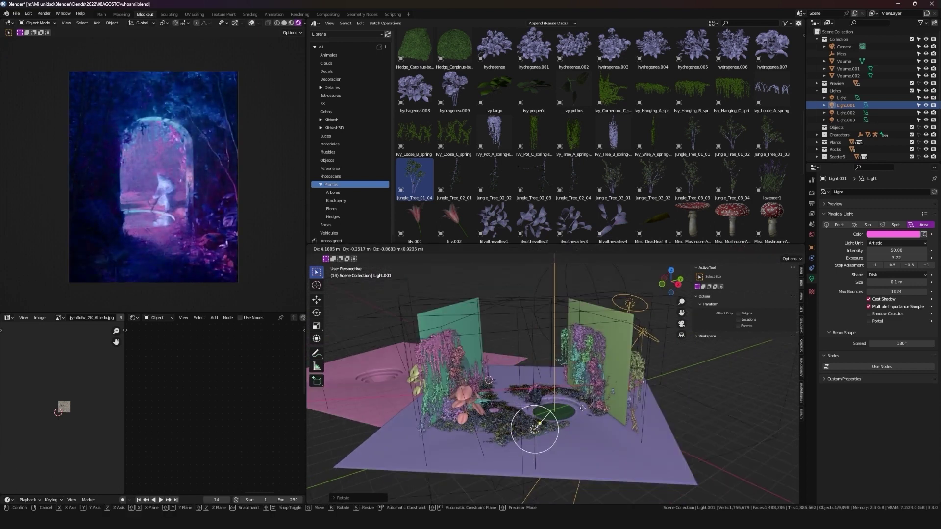
key("shift+alt+z")
key("shift+alt+z")
key("s")
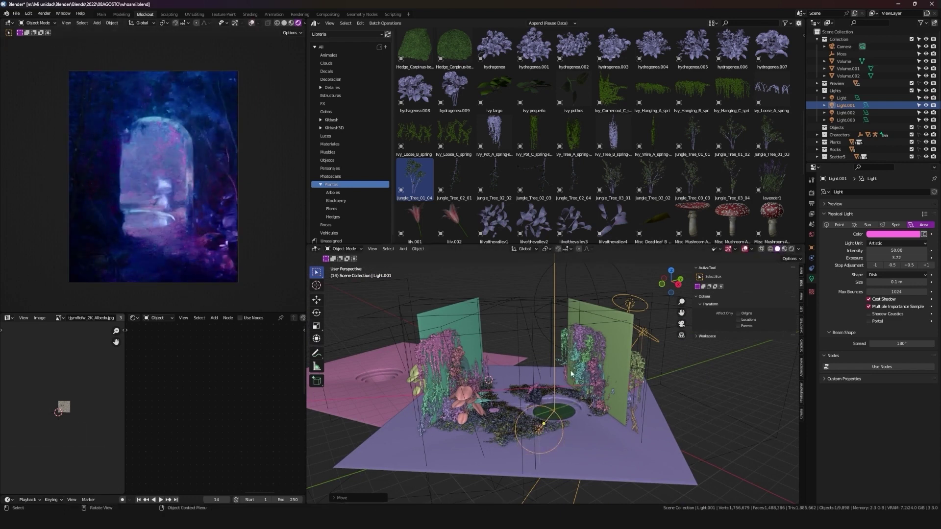
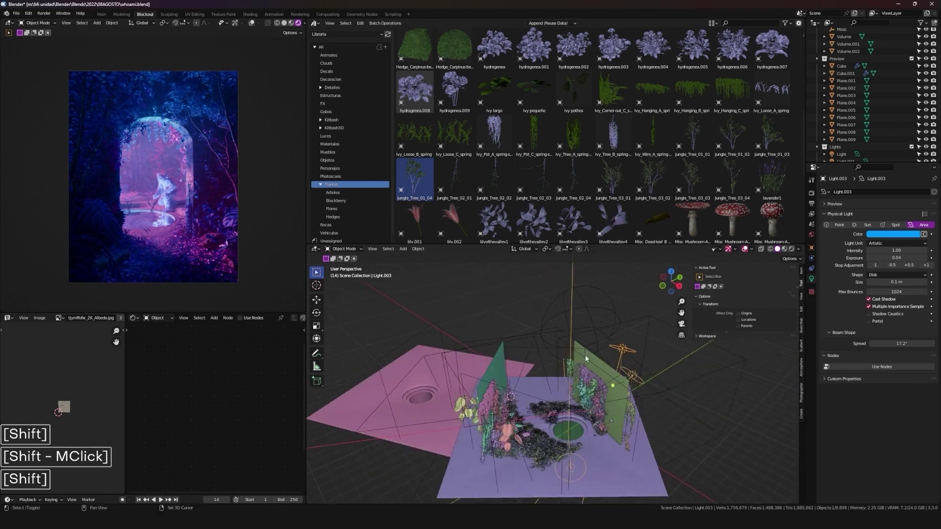
- Duplicate Light.003 into Light.004 and trackball-rotate the new blue light toward the archway
key("shift+d")
type("rr")
key("g")
key(".")
middle_click(599, 372)
- Raise Light.004's exposure to about 6.13 and move it in among the vines by the arch
key("g")
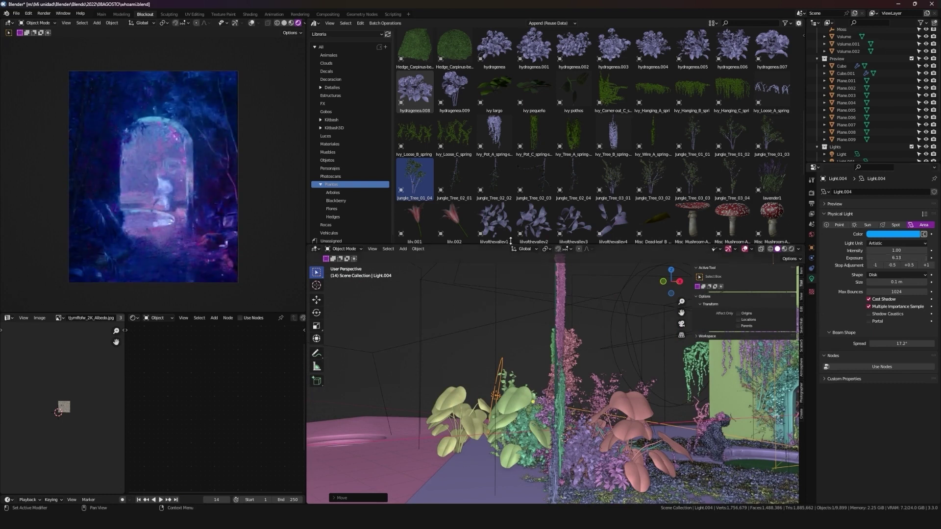
key("ctrl+b")
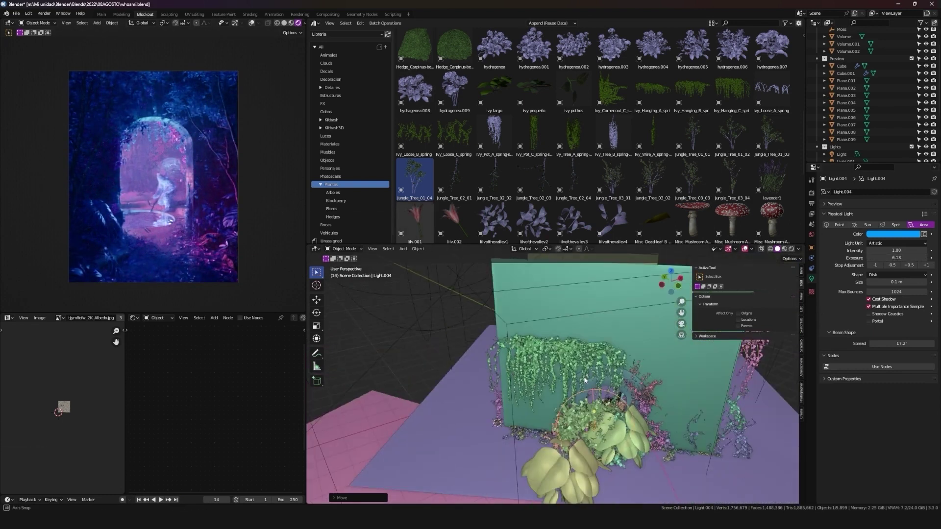
key("shift+alt+z")
key("shift+alt+z")
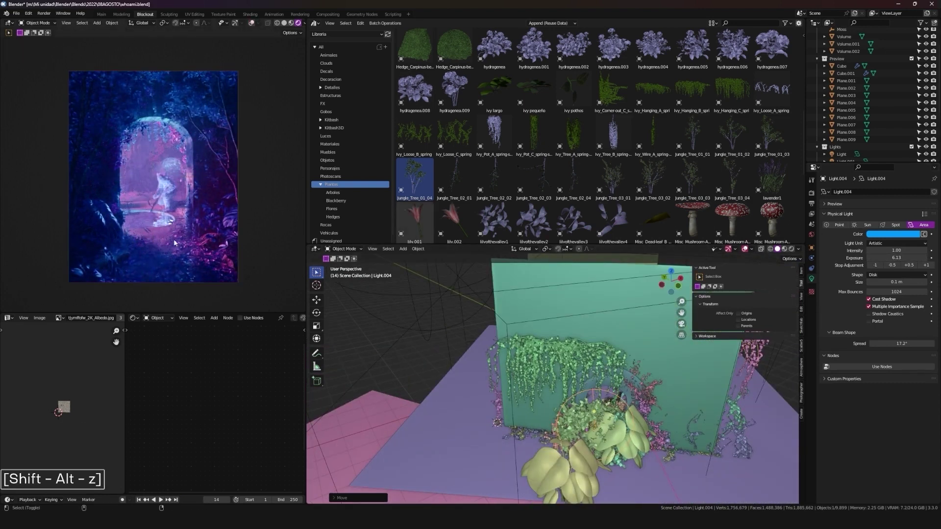
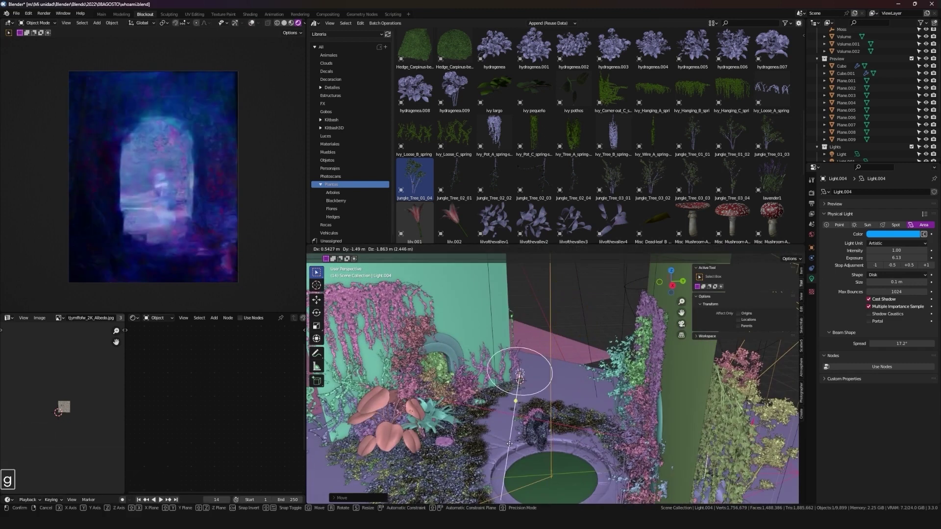
- Lower Light.004's exposure to about 2.08 and save the .blend file
key("g")
key("1")
key("ctrl+b")
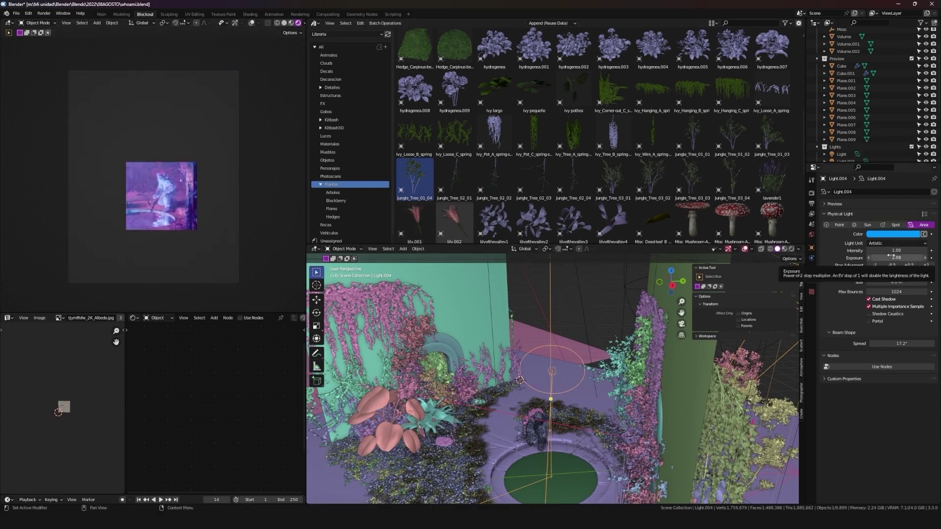
key("ctrl+b")
key("ctrl+b")
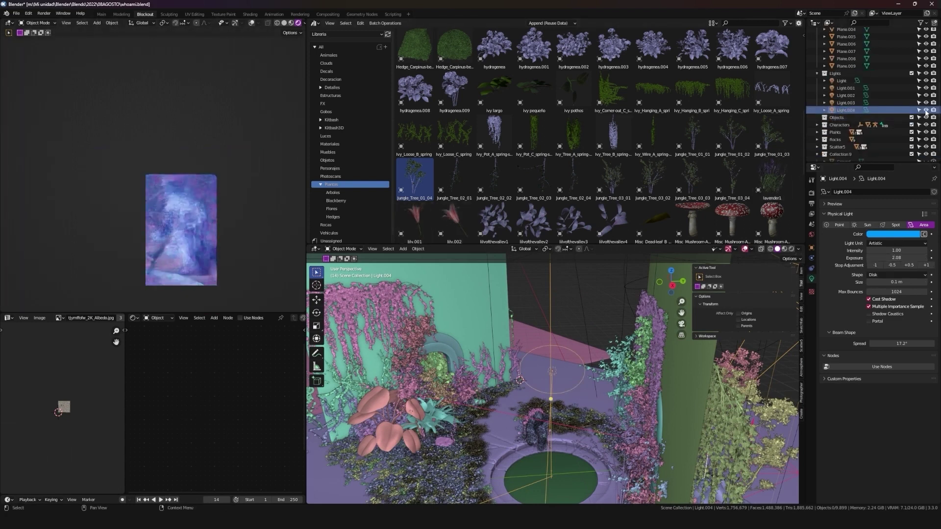
key("ctrl+b")
key("ctrl+shift+s")
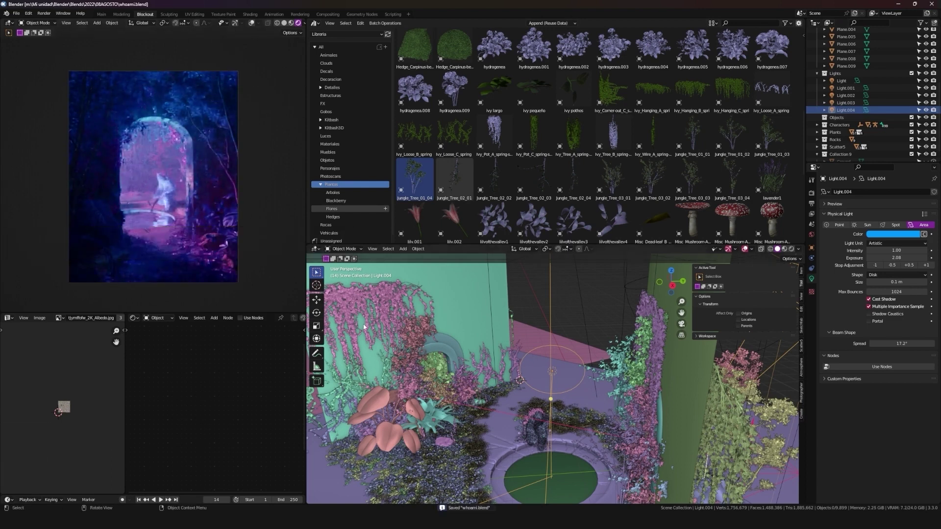